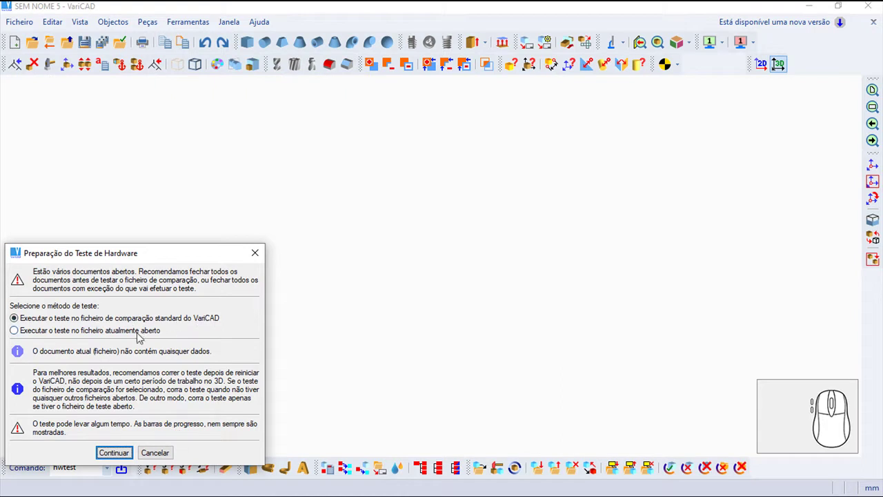
# Step: Start the solid reconstruction test from the Hardware Test Results dialog
pyautogui.moveTo(117, 454); pyautogui.dragTo(350, 387)
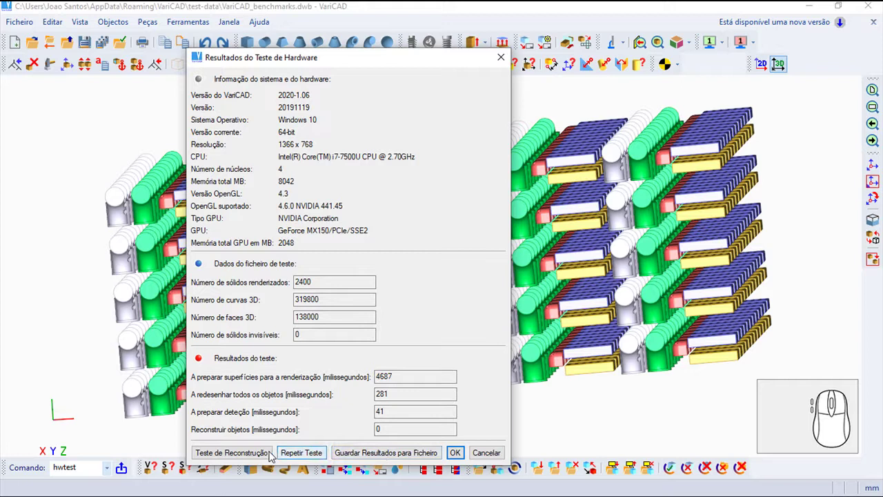
# Step: Let reconstruction report 50500 ms to rebuild objects, then close the results dialog
pyautogui.click(242, 454)
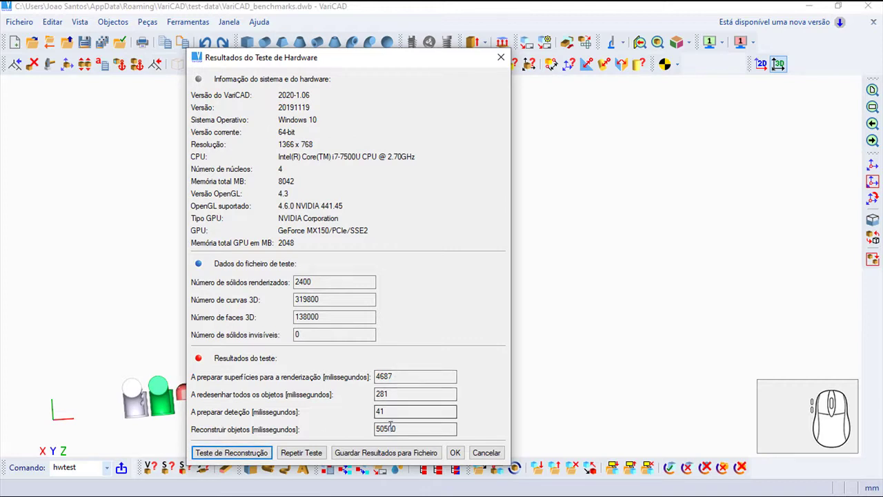
pyautogui.click(464, 456)
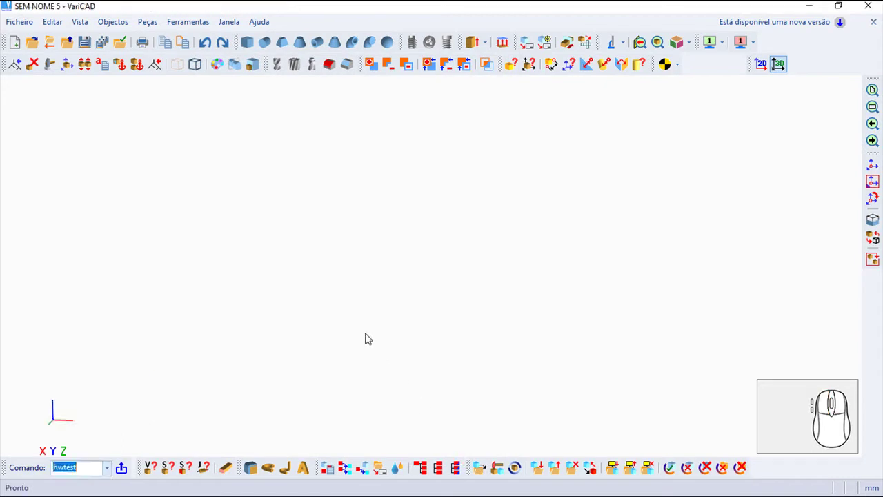